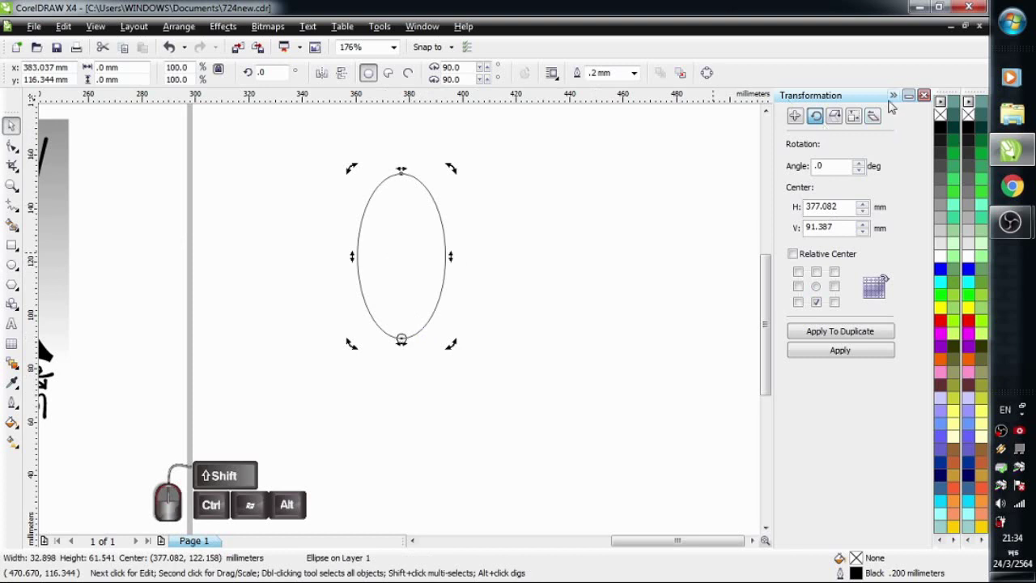
Set the Transformation docker to rotate 120° around the ellipse's bottom-centre anchor
left_click(933, 100)
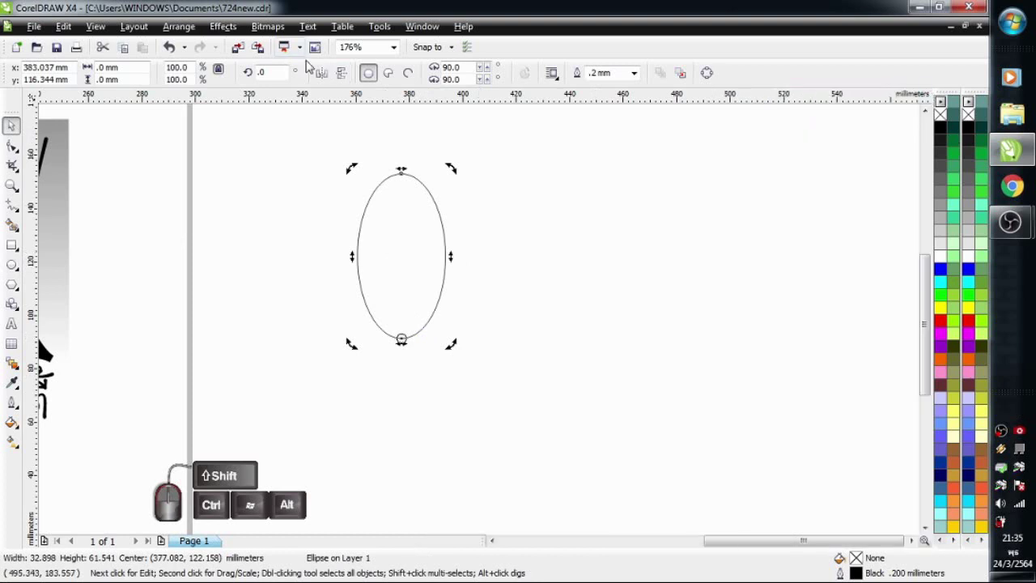
left_click(303, 95)
left_click(222, 48)
left_click(433, 66)
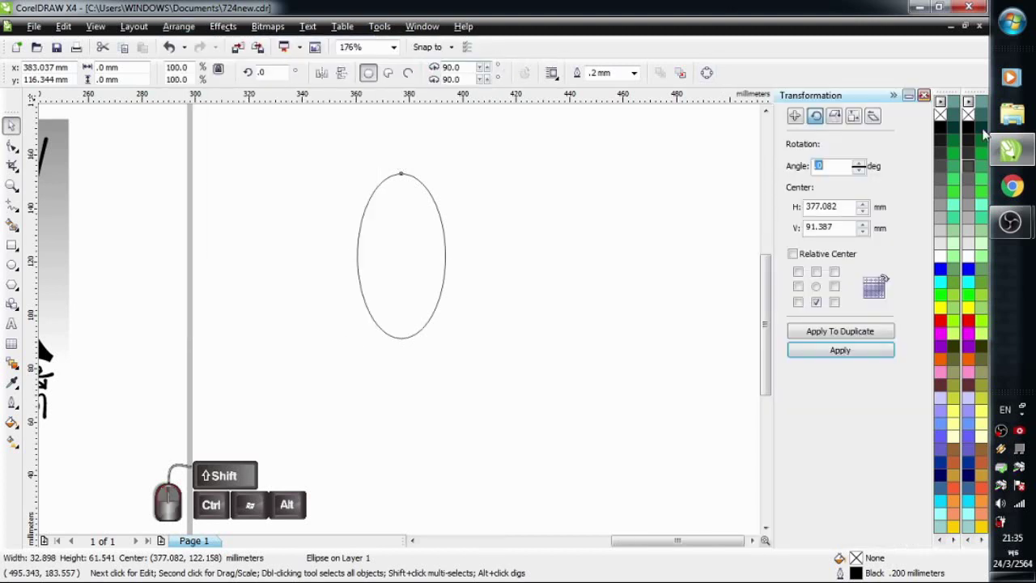
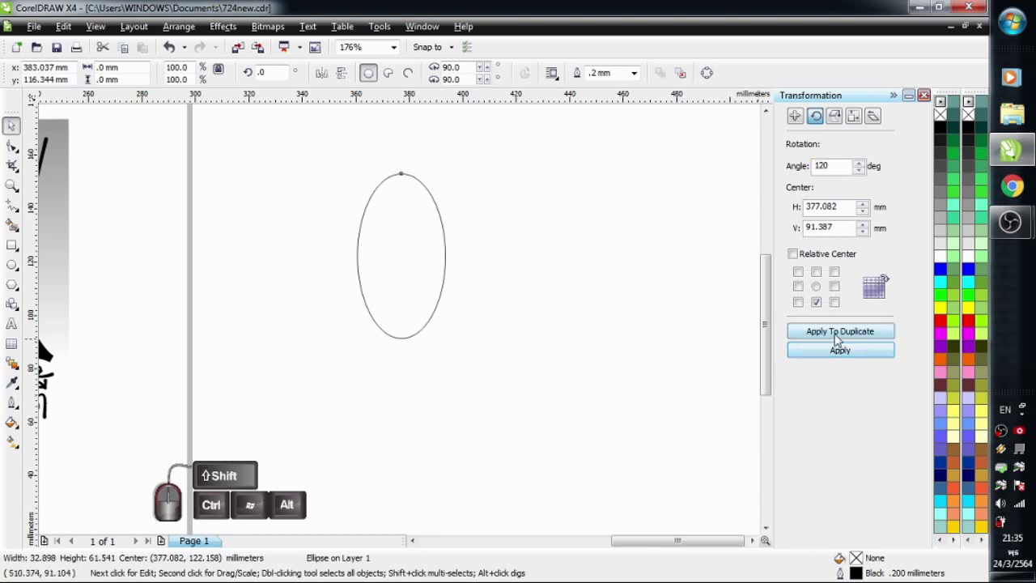
Duplicate the ellipse twice at 120° steps to form three overlapping loops
left_click(840, 340)
left_click(840, 339)
left_click(840, 339)
left_click(597, 186)
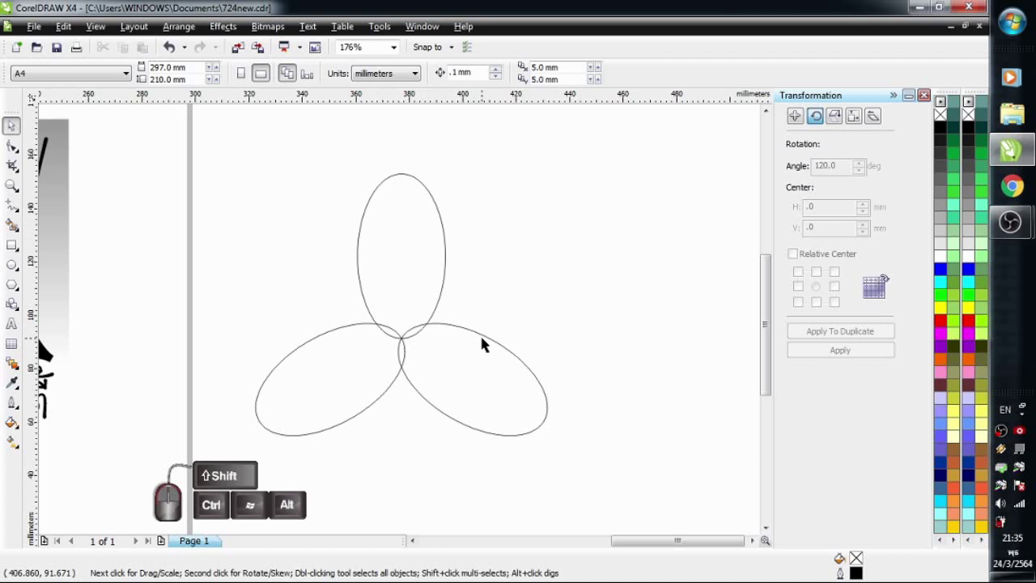
Thicken all three ellipse outlines to black and colour the lower-right loop's outline red
left_click(222, 151)
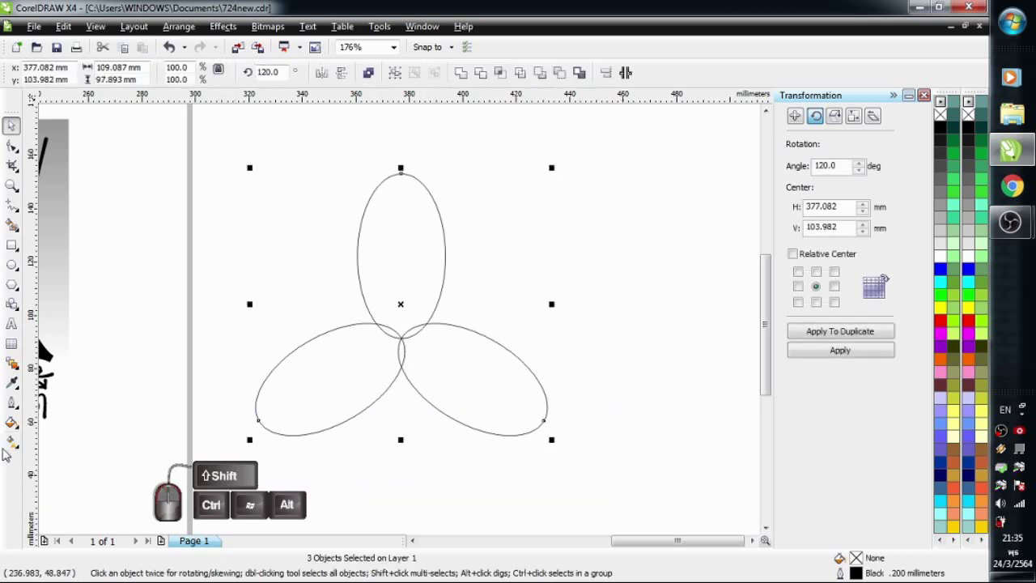
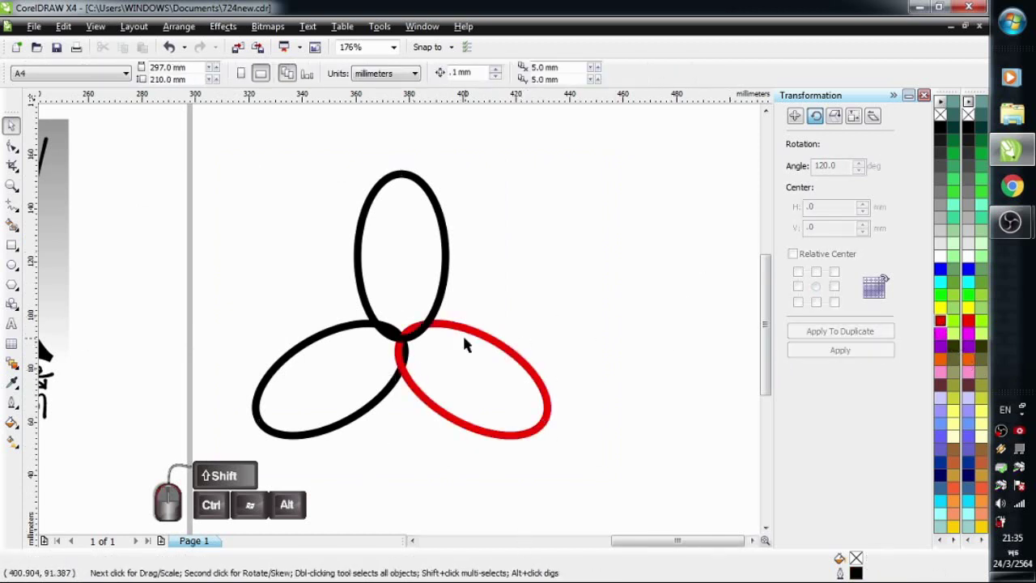
left_click(471, 331)
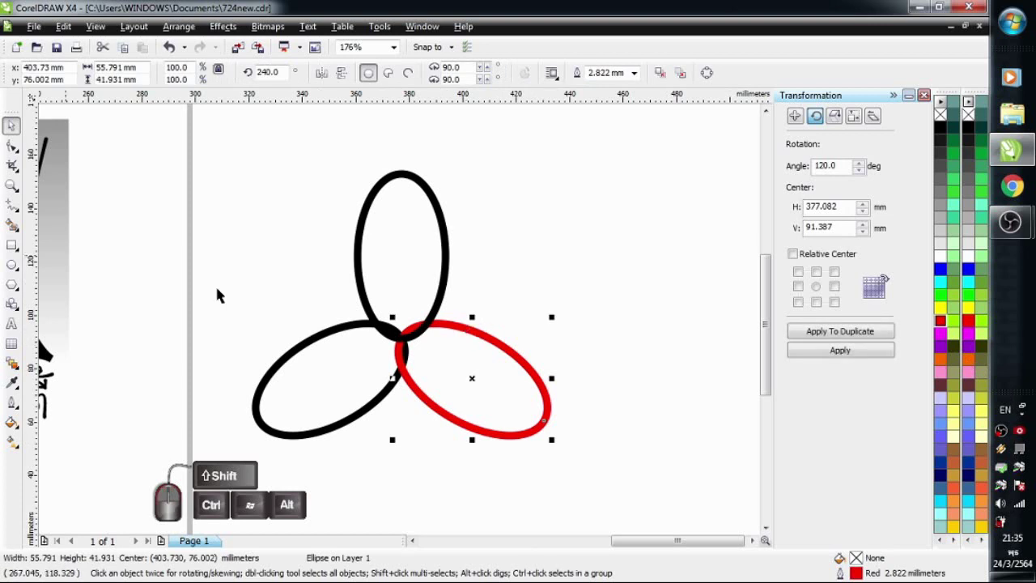
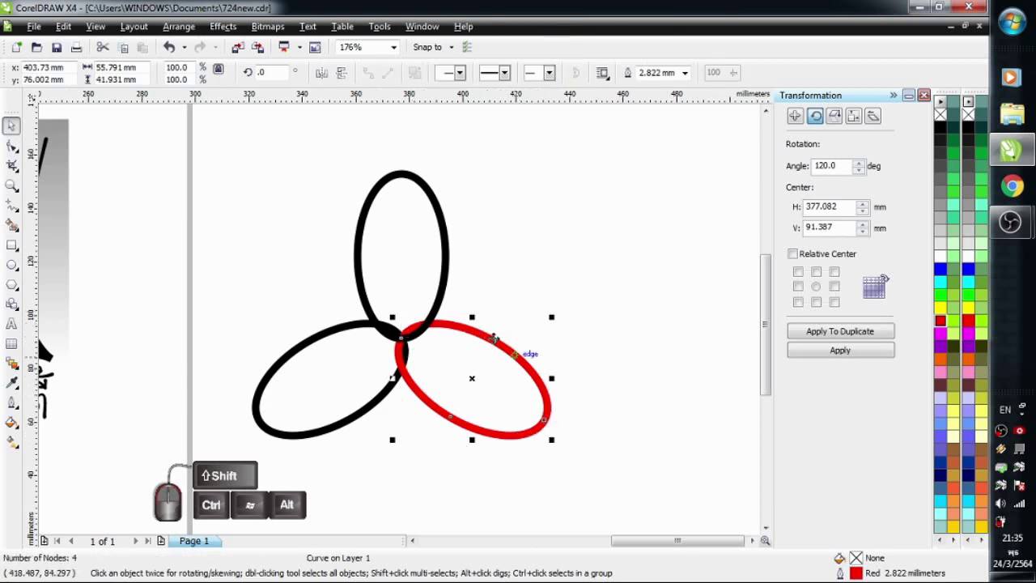
left_click(518, 300)
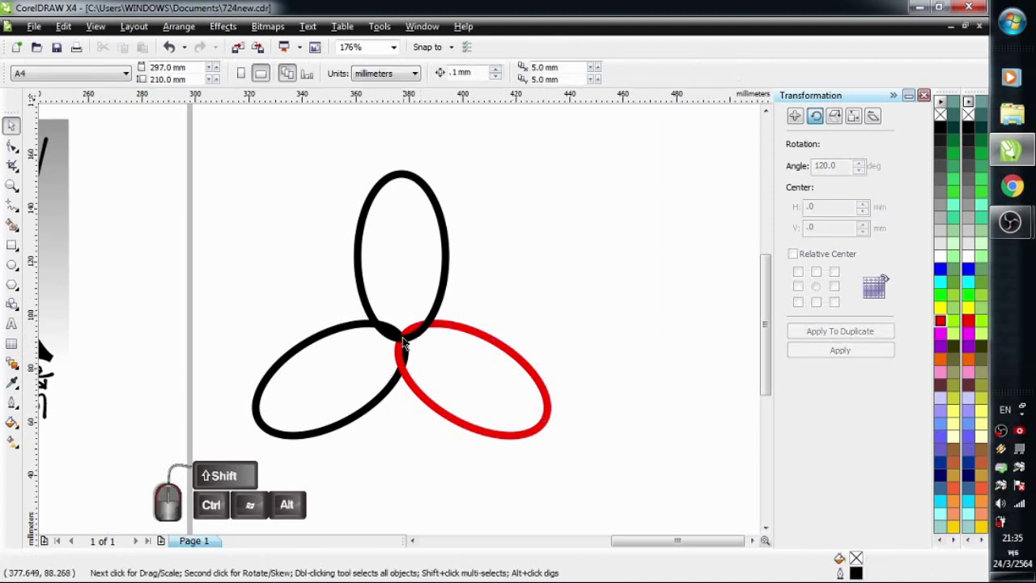
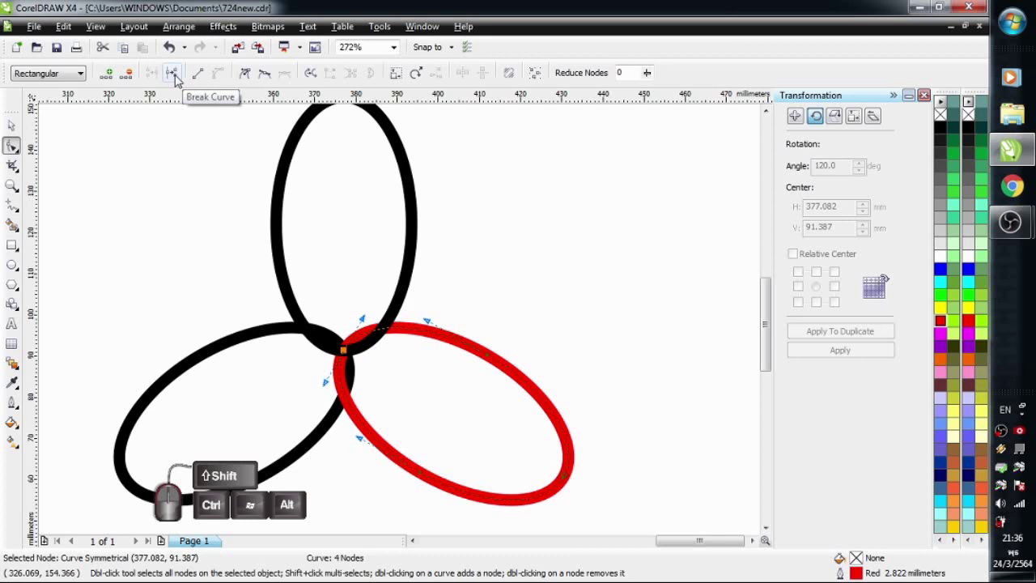
Break the red ellipse's curve open at the node where the three loops cross
left_click(180, 81)
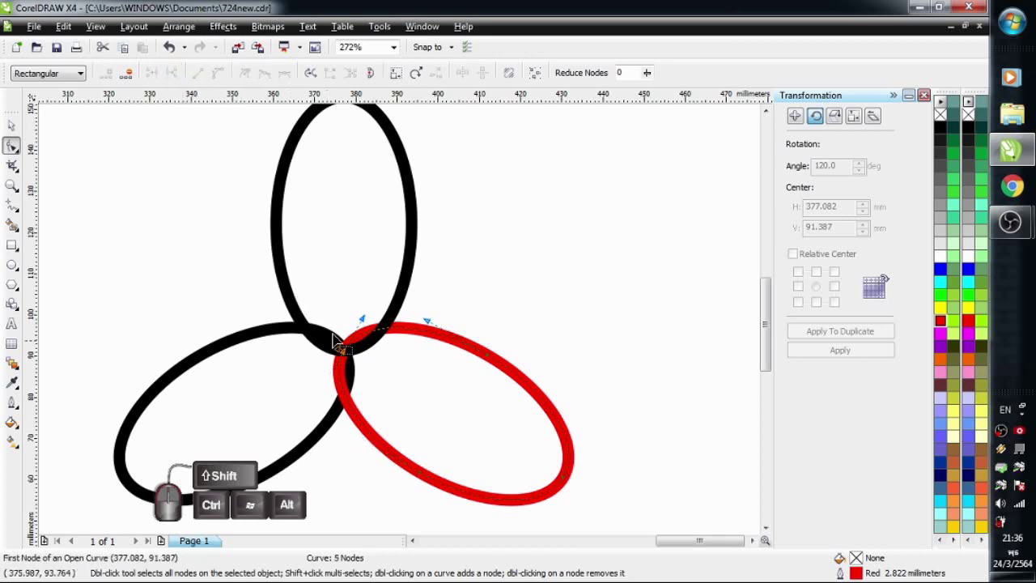
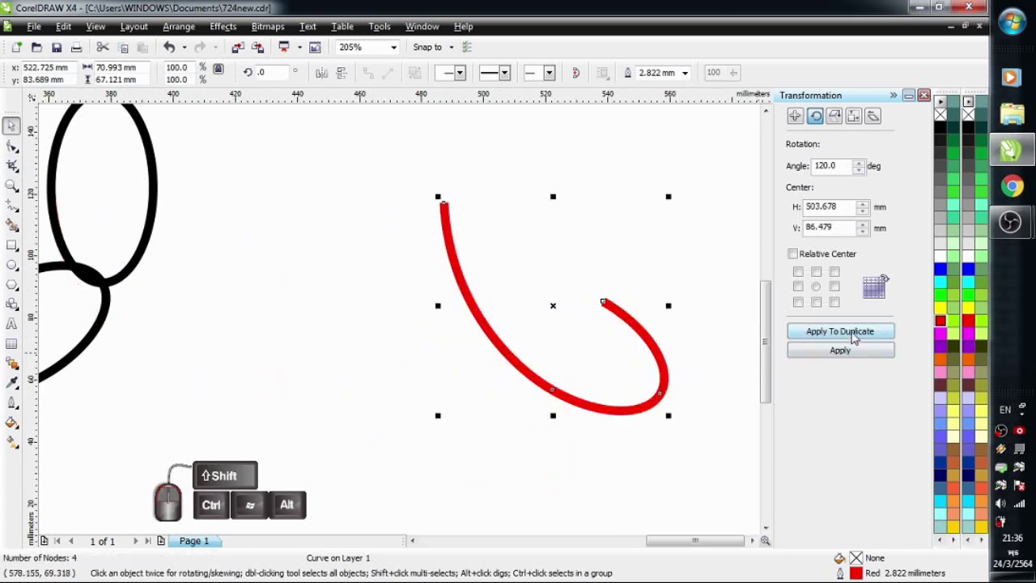
Duplicate the red hooked arc twice at 120° to form a red trefoil knot
left_click(857, 338)
left_click(857, 337)
left_click(857, 337)
left_click(726, 270)
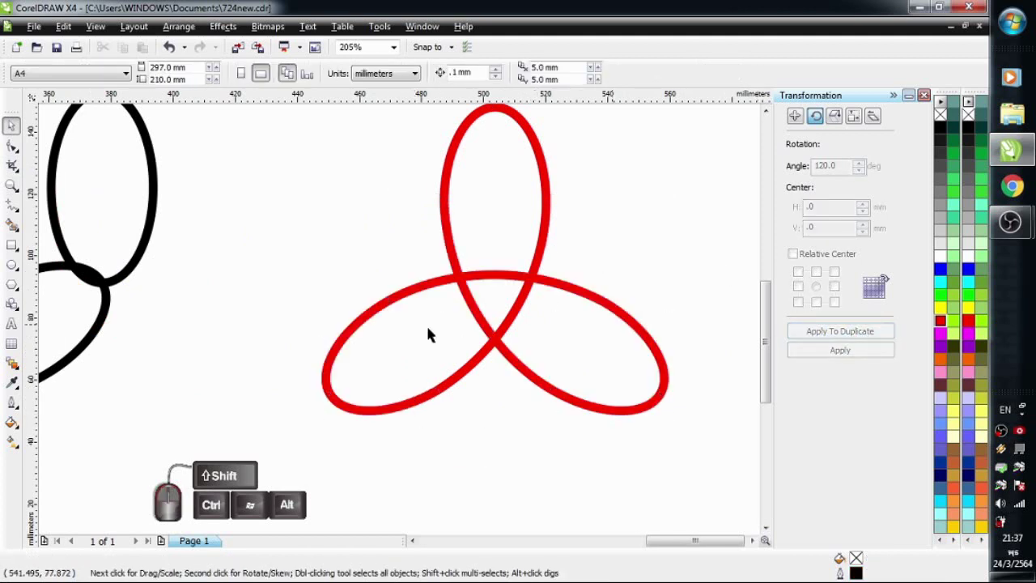
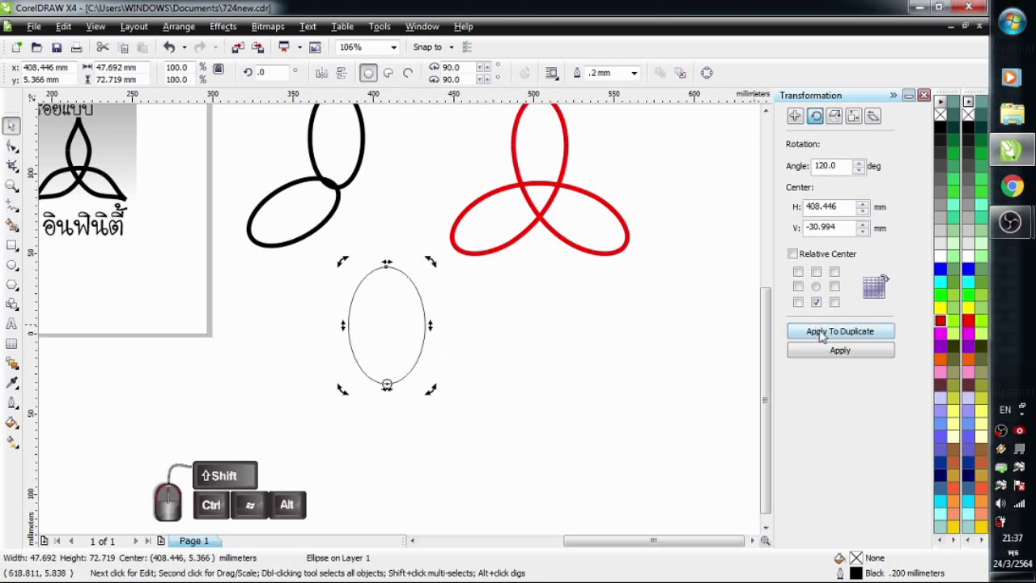
Duplicate the thin ellipse twice at 120° around its bottom point into three loops
double_click(825, 336)
left_click(826, 335)
left_click(580, 321)
left_click(449, 391)
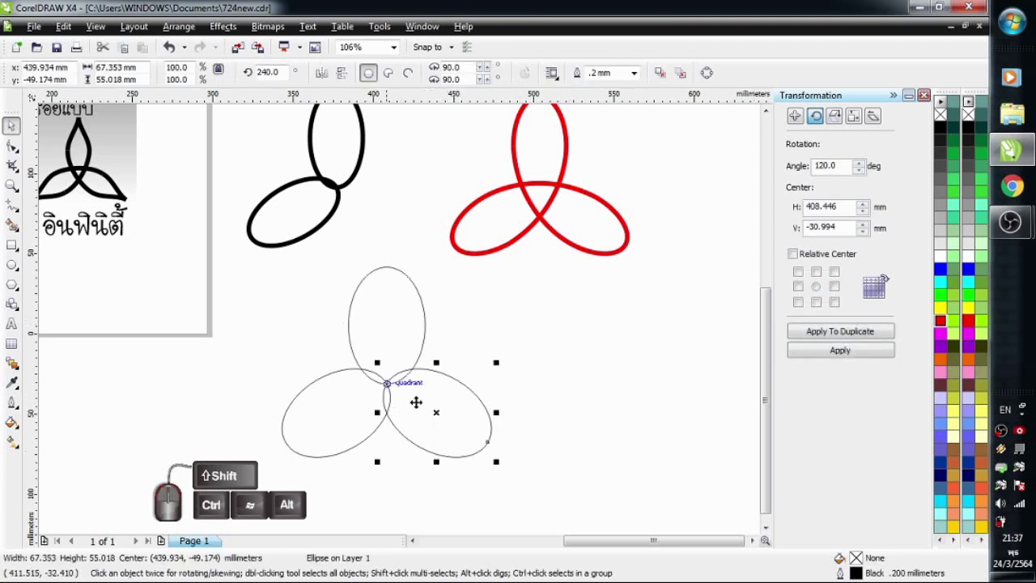
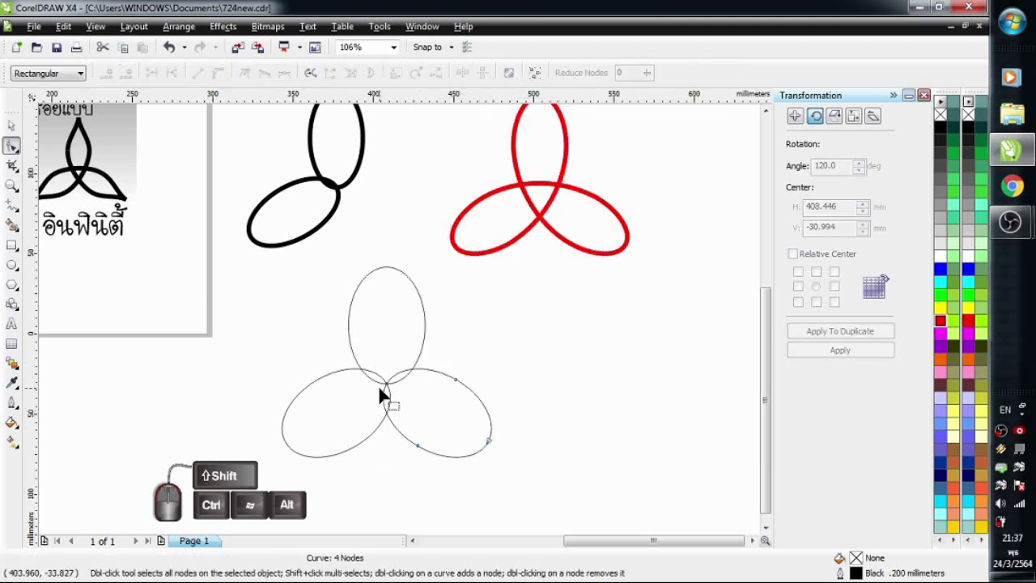
Select the crossing node of the lower-right thin loop and break its curve open there
left_click_drag(400, 372, 384, 407)
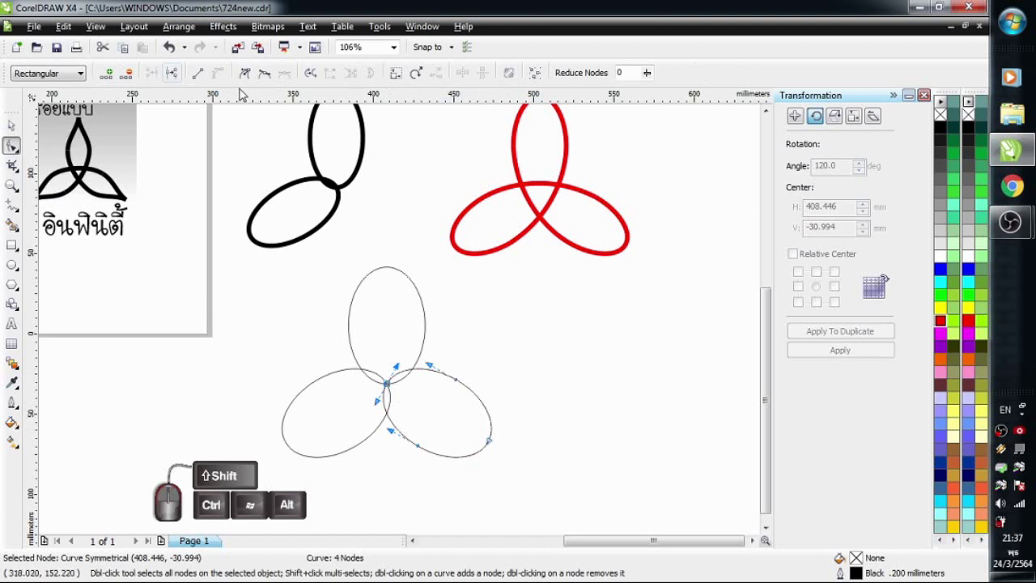
left_click(178, 79)
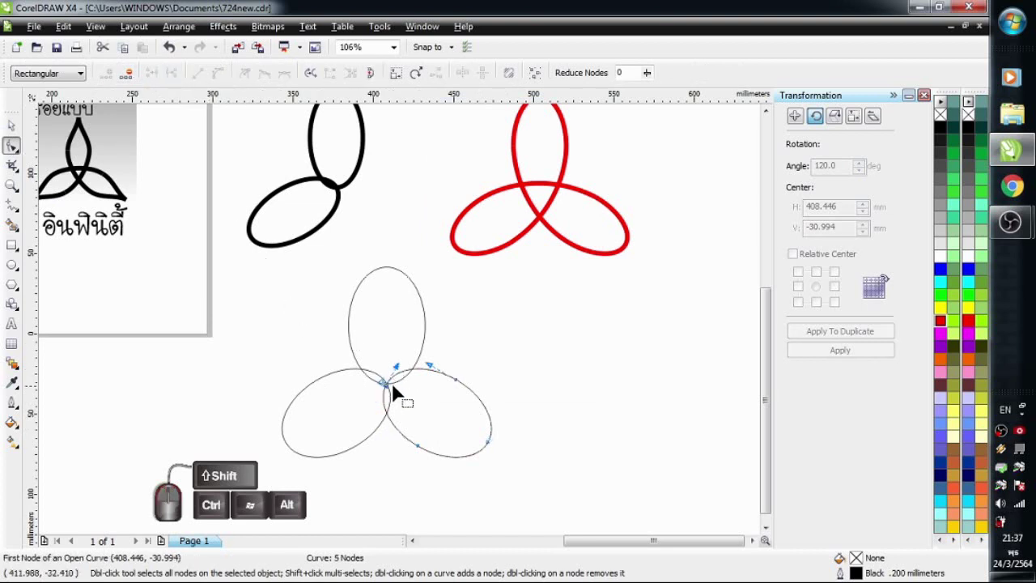
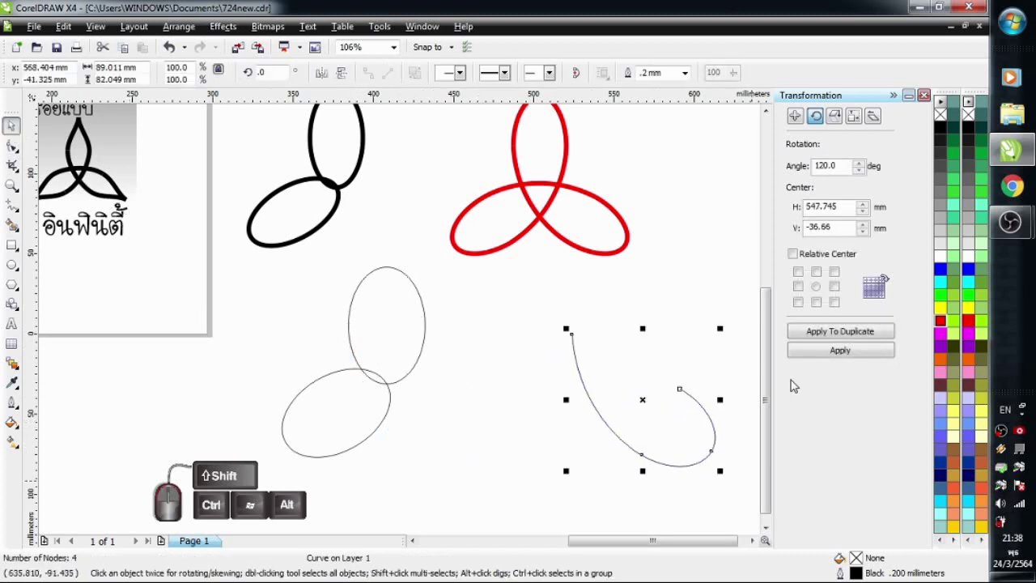
Duplicate the thin open arc twice at 120° to form a thin-outline trefoil knot
left_click(847, 333)
left_click(847, 333)
left_click(847, 333)
left_click(698, 297)
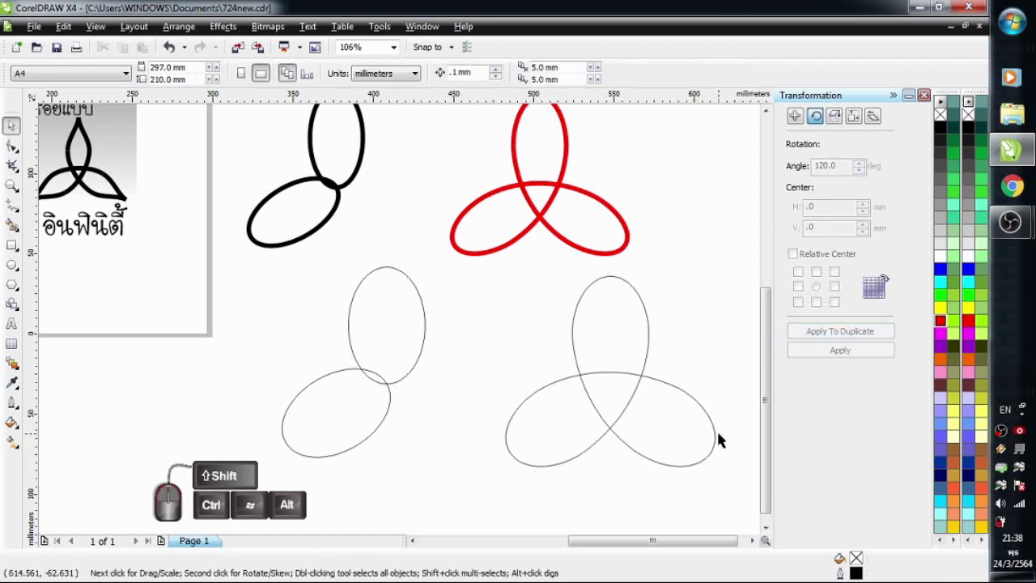
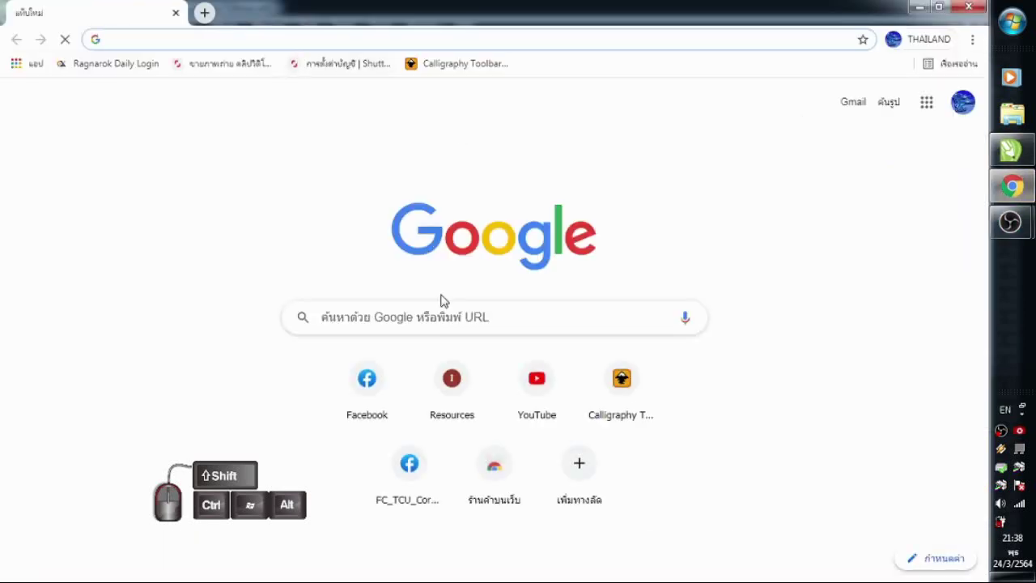
Go to the FC_TCU_CorelDRAW Facebook group and scroll to the 724new.cdr file post
left_click(373, 394)
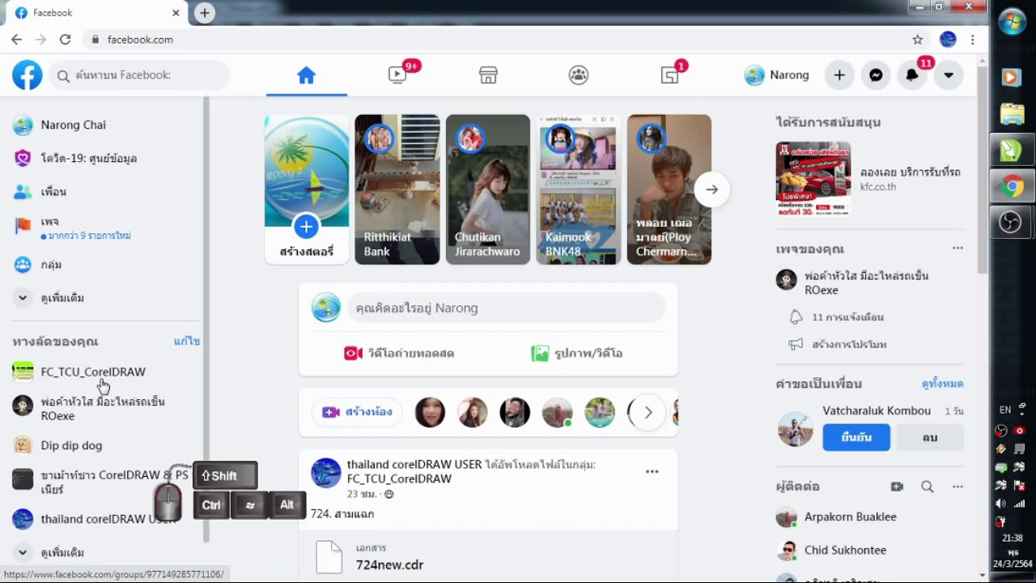
left_click(100, 378)
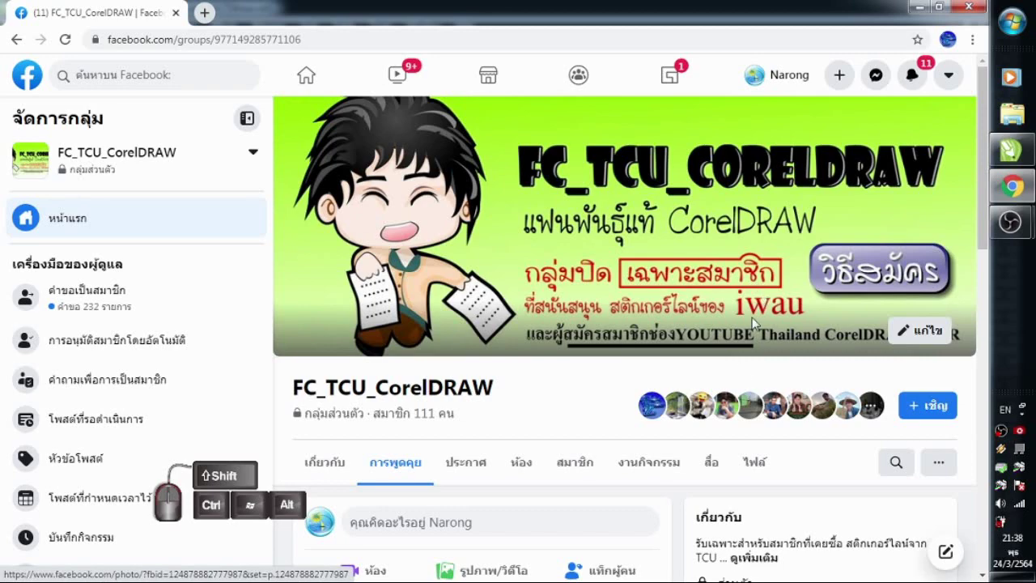
scroll("down", 3)
scroll("up", 3)
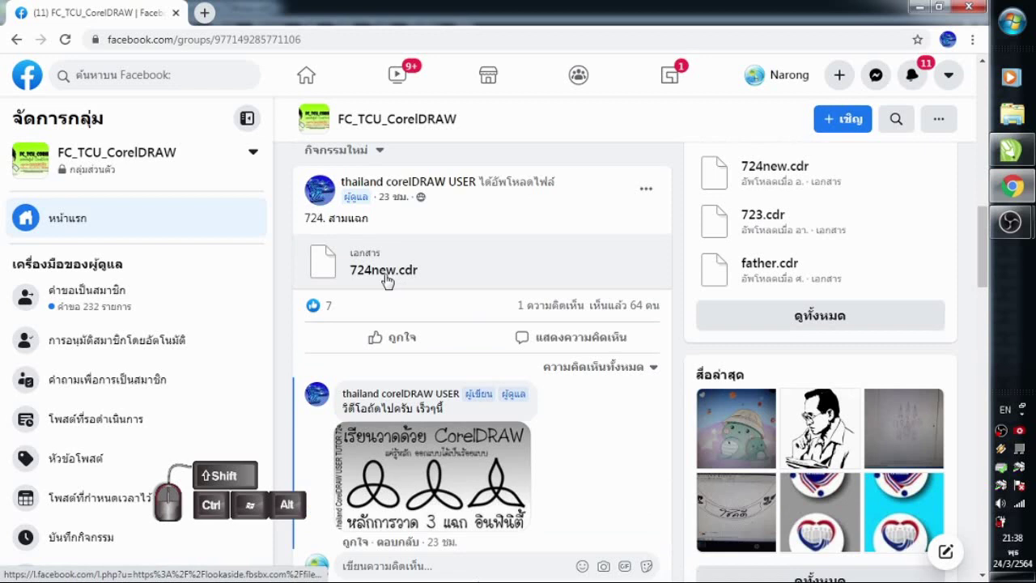